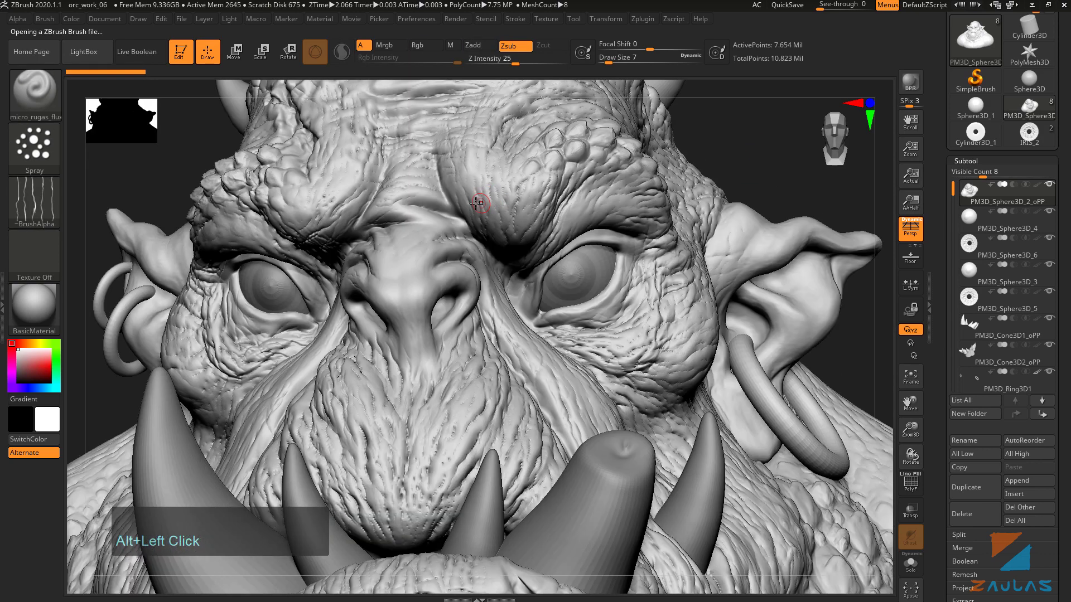
Enlarge the micro-wrinkle brush to Draw Size 16 and spray skin texture onto the forehead
key(s)
drag(477, 196, 461, 139)
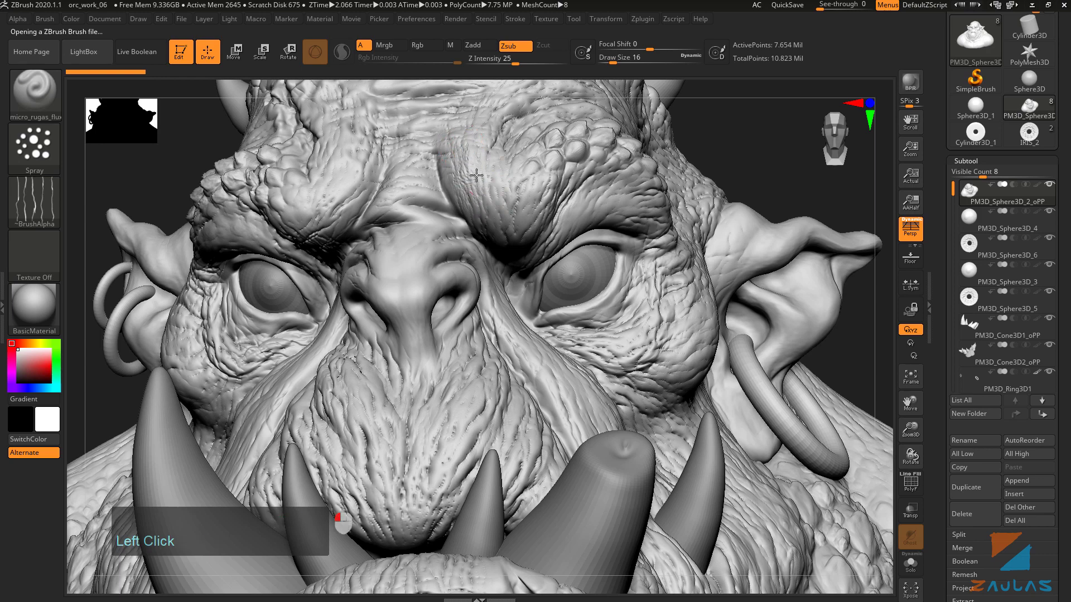
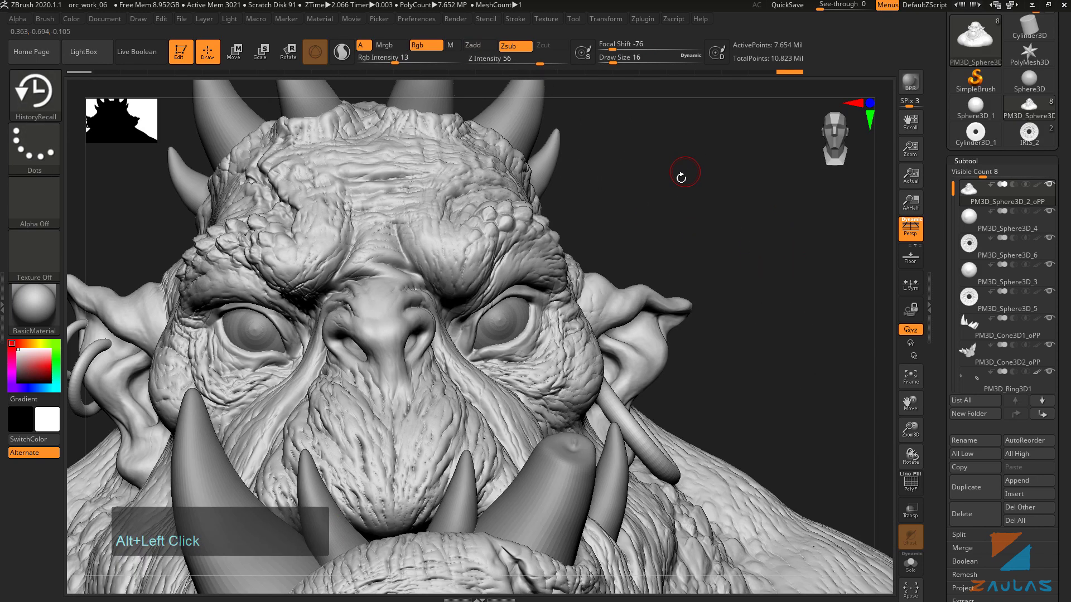
Orbit the head to inspect the forehead and brows from the side and above
drag(704, 180, 690, 202)
double_click(687, 191)
drag(703, 175, 739, 206)
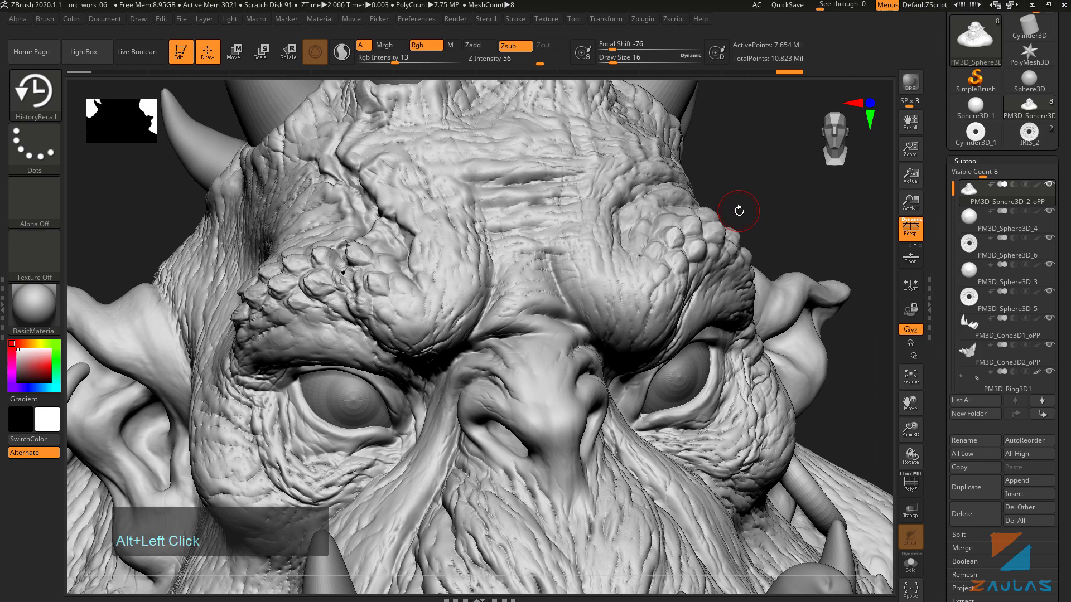
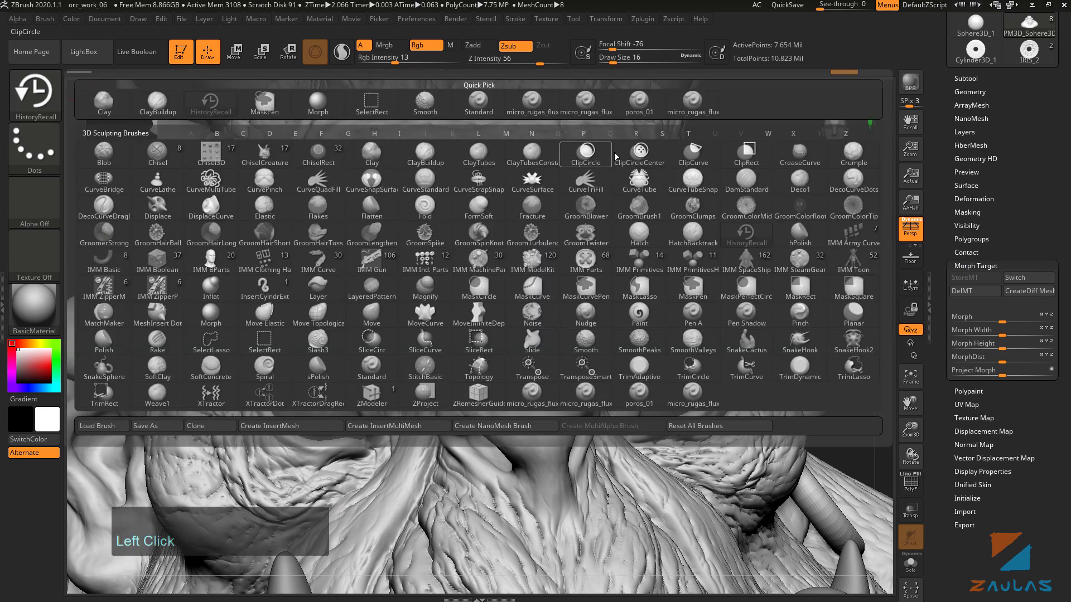
Select the Morph brush from the palette to blend the surface toward the morph target
click(688, 114)
drag(404, 166, 101, 86)
click(48, 91)
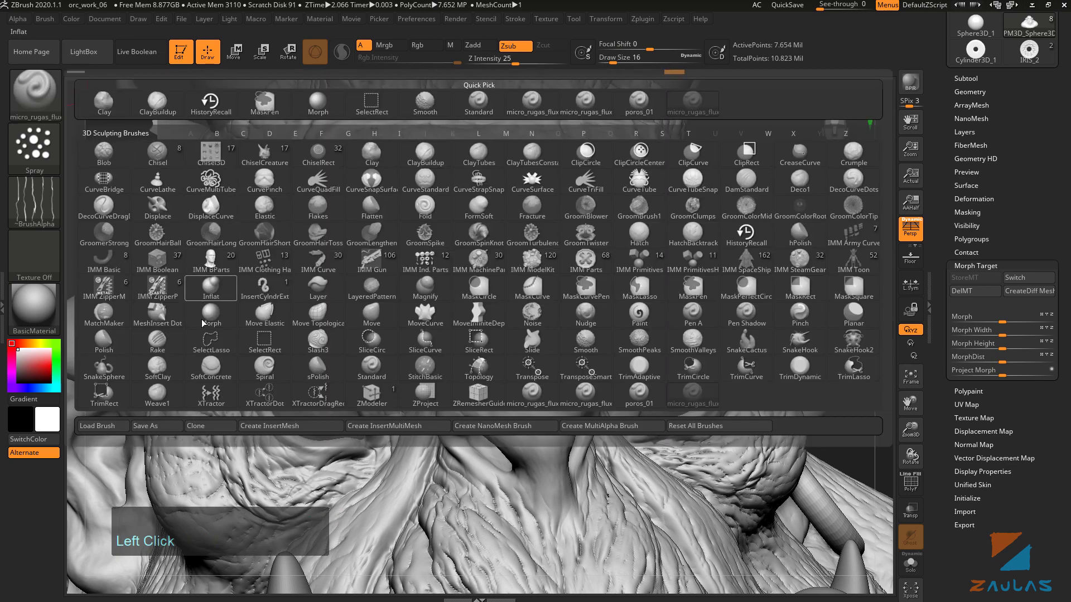
click(214, 316)
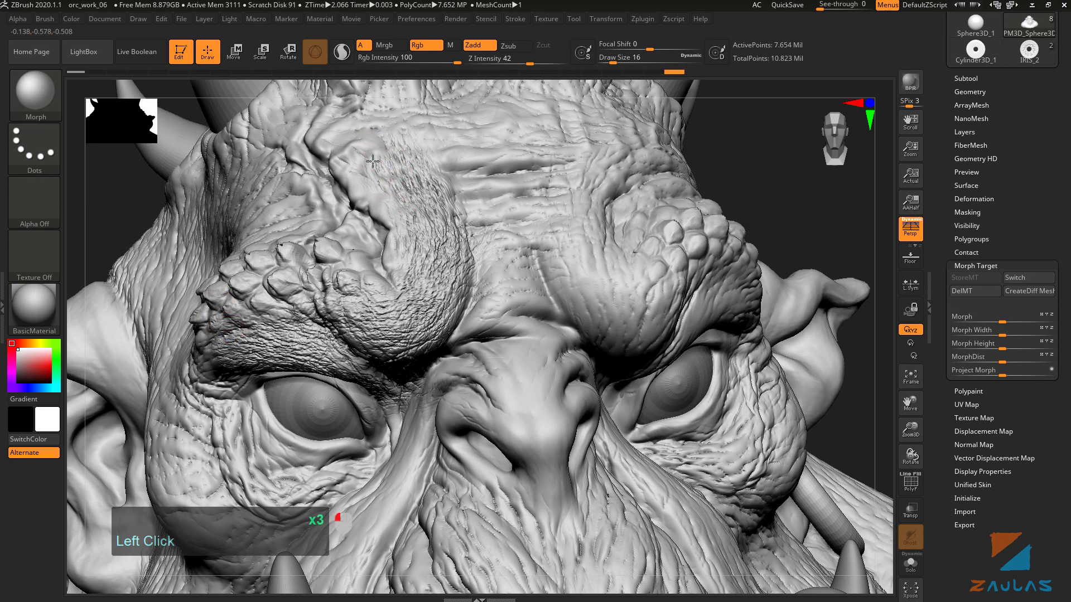
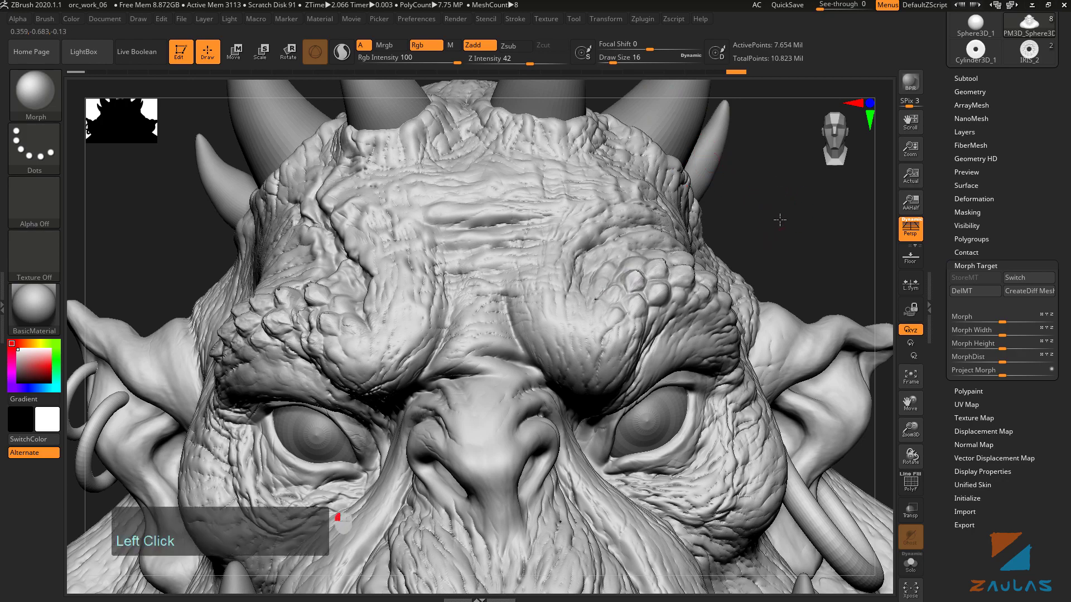
Reopen the brush library and choose the ClayBuildup brush
click(778, 191)
click(44, 99)
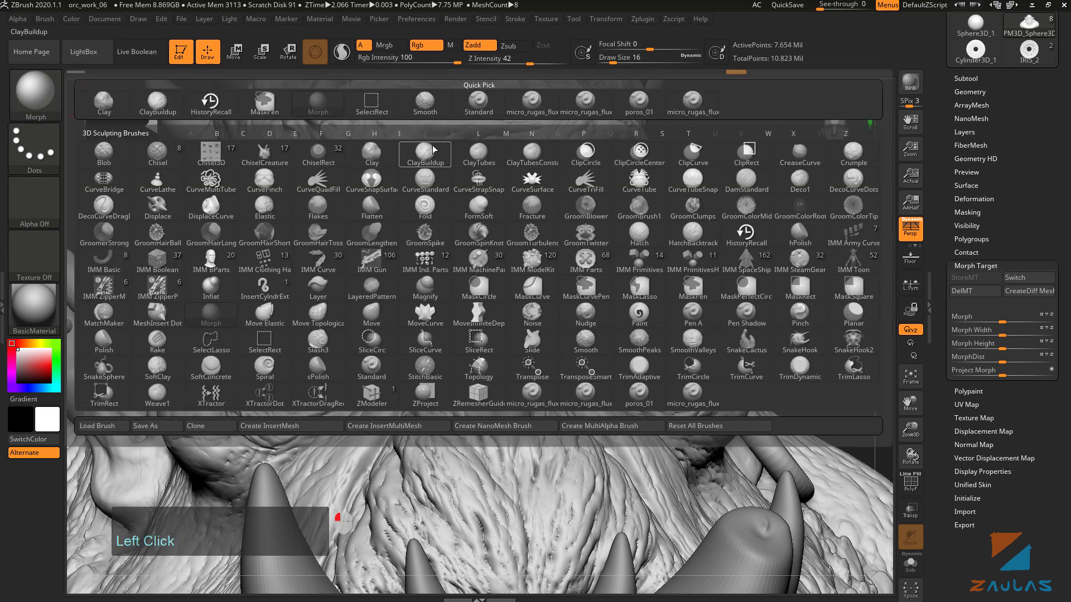
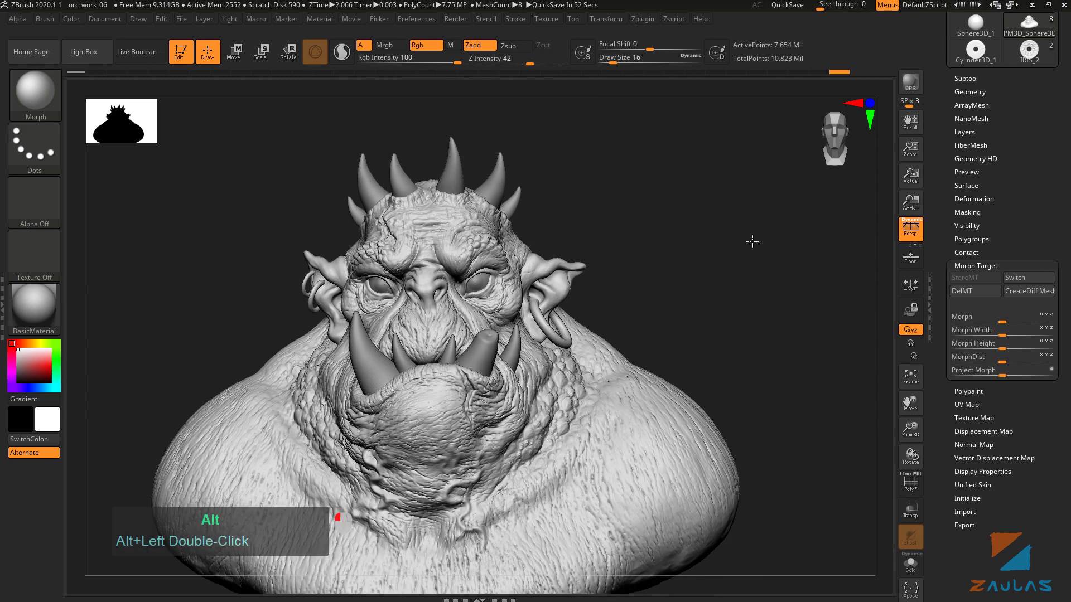
Frame the full orc bust in view after sculpting the brow folds
click(760, 220)
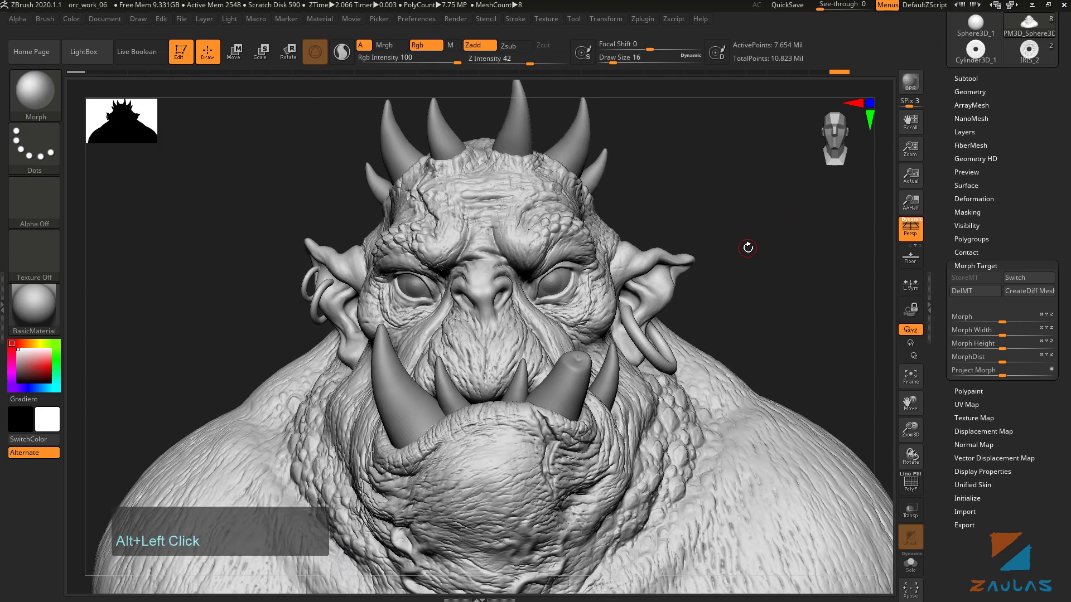